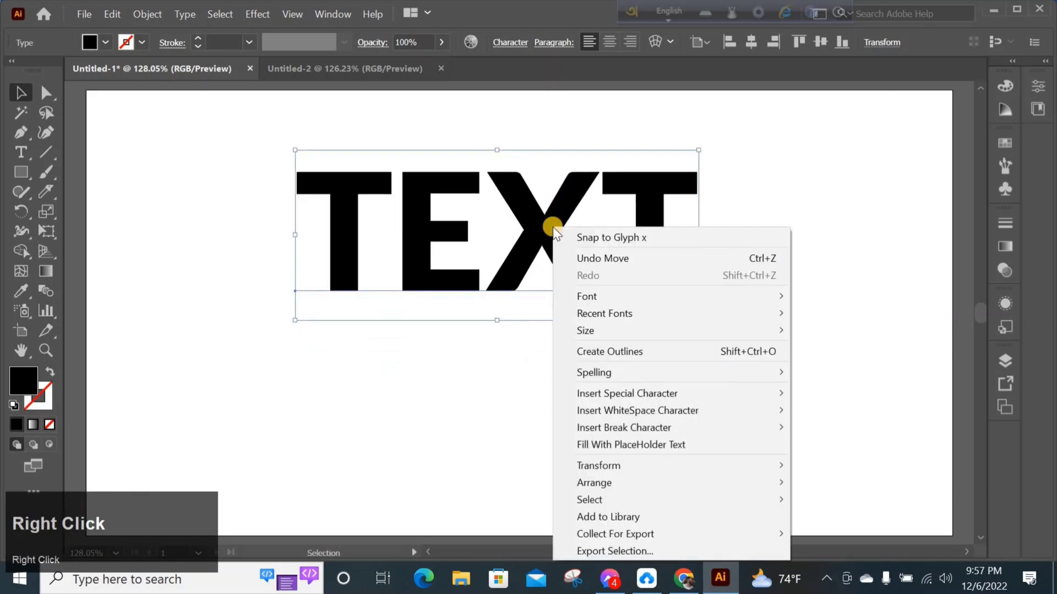
Step: Convert the word TEXT into outlined shapes via Create Outlines
left_click(613, 354)
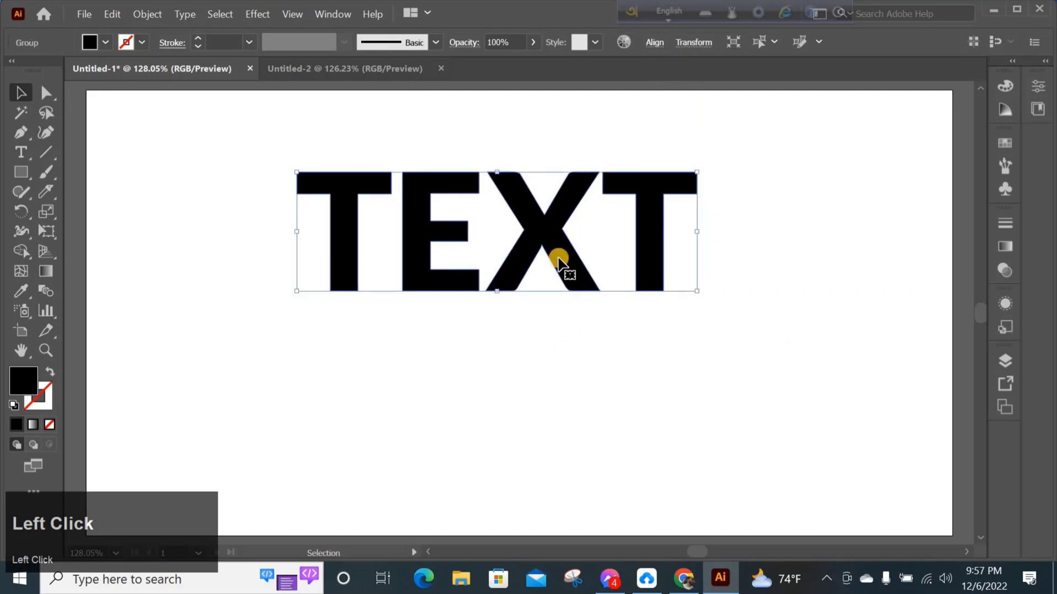
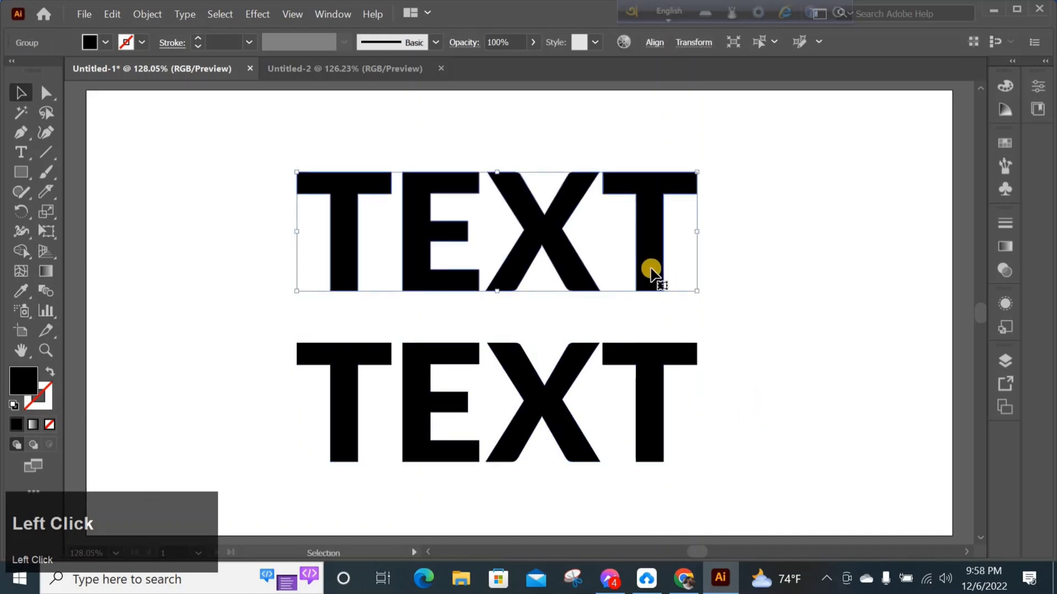
Step: Ungroup the upper TEXT into separate letters and reselect it
right_click(658, 273)
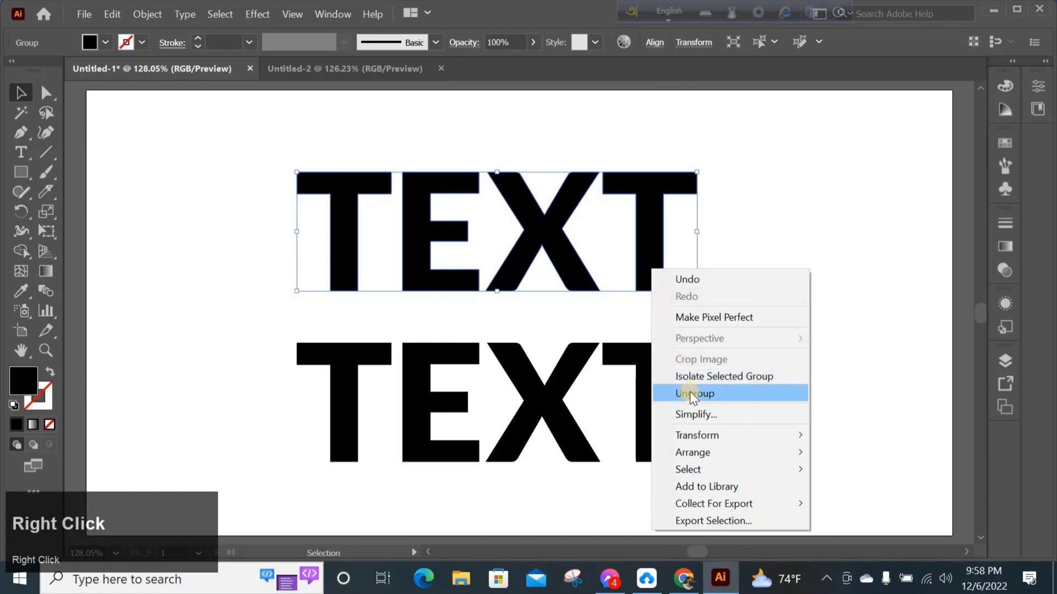
left_click(722, 364)
left_click(662, 261)
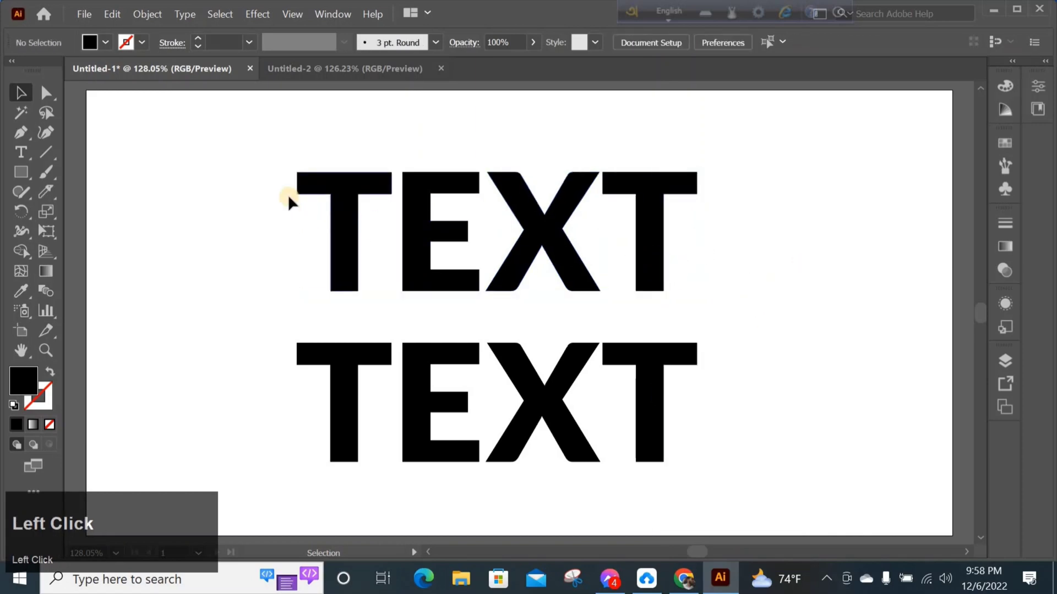
left_click(305, 194)
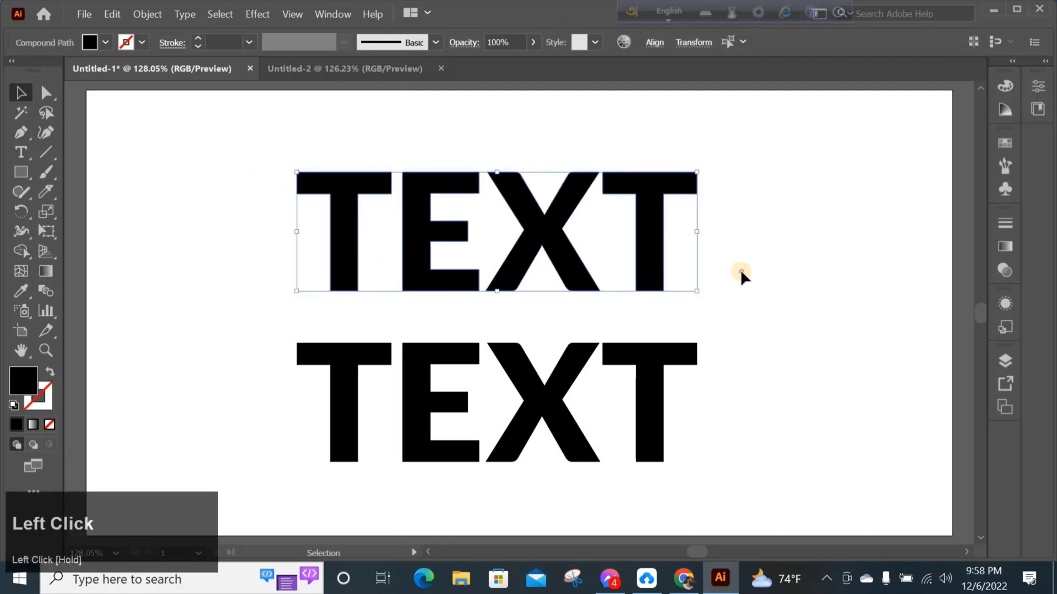
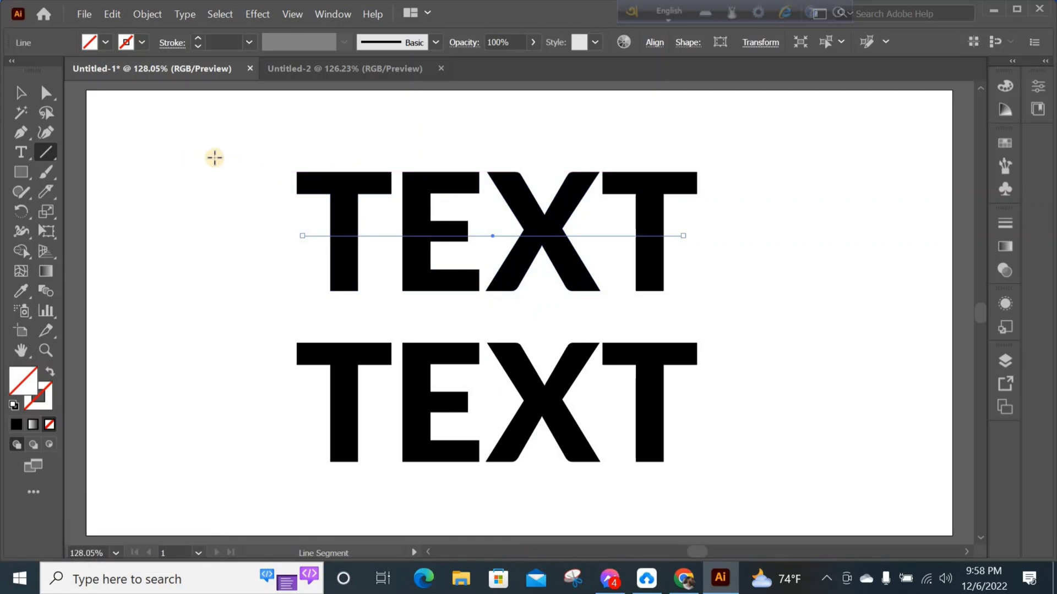
Step: Marquee-select the horizontal line together with the upper TEXT
left_click_drag(42, 102, 349, 20)
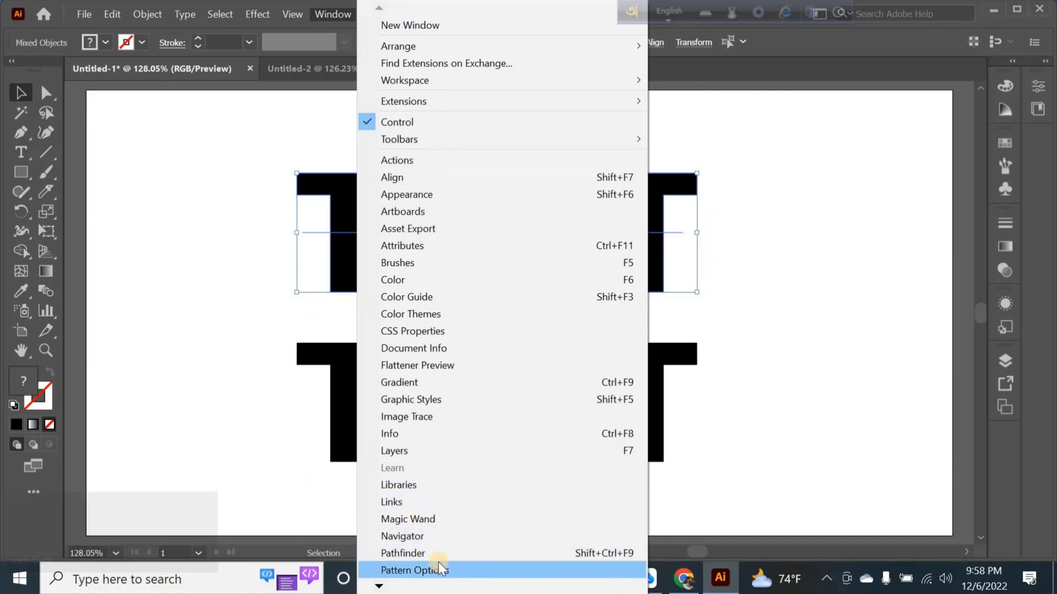
Step: Bring up the Pathfinder panel with the line and upper TEXT selected
left_click(464, 558)
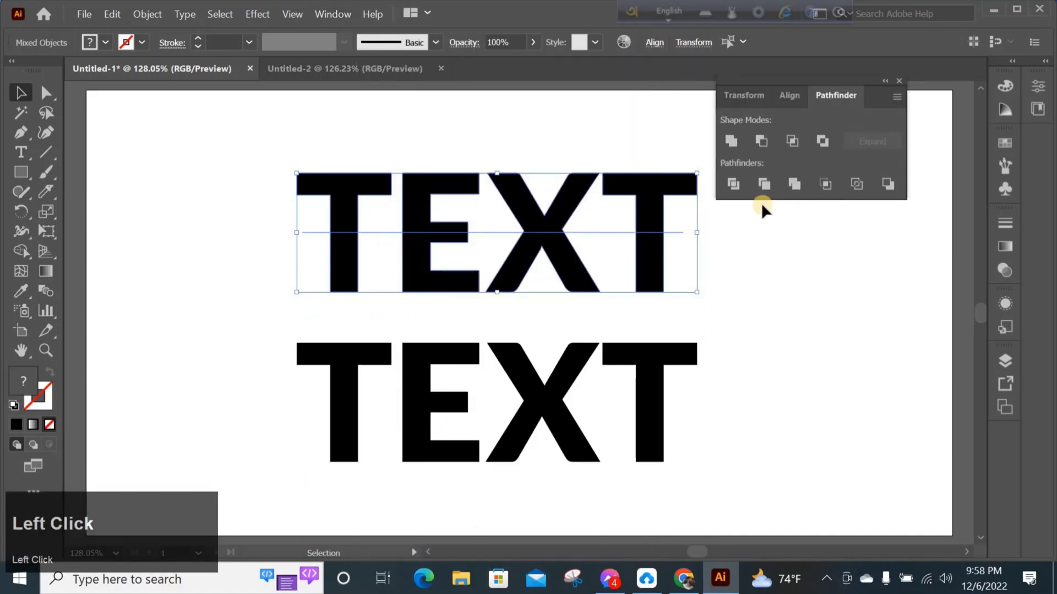
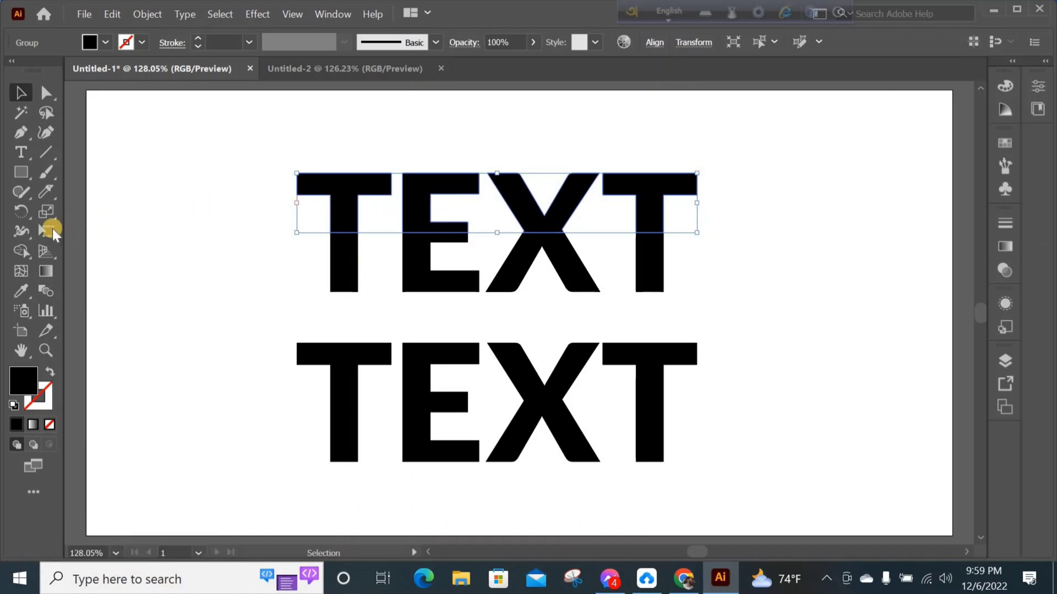
Step: Shear the top half of TEXT with Free Transform and reselect it at full view
left_click(59, 233)
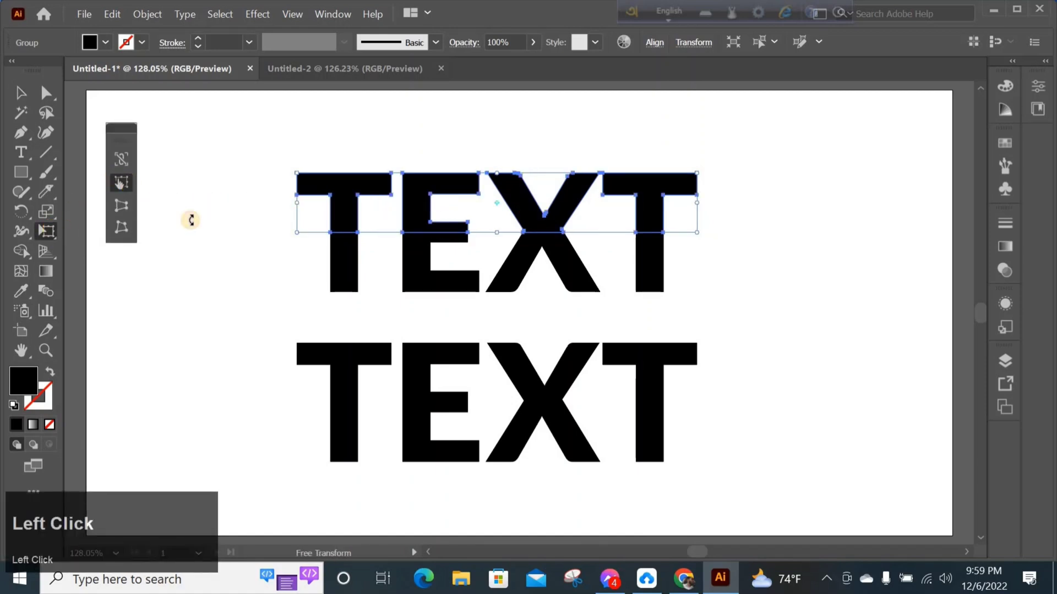
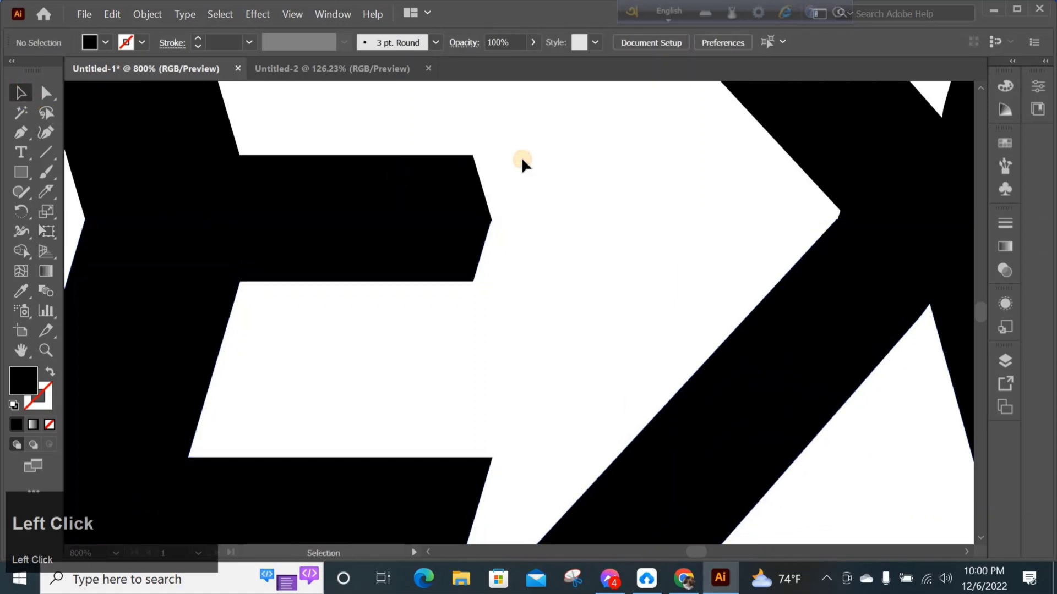
key("ctrl+0")
left_click(768, 244)
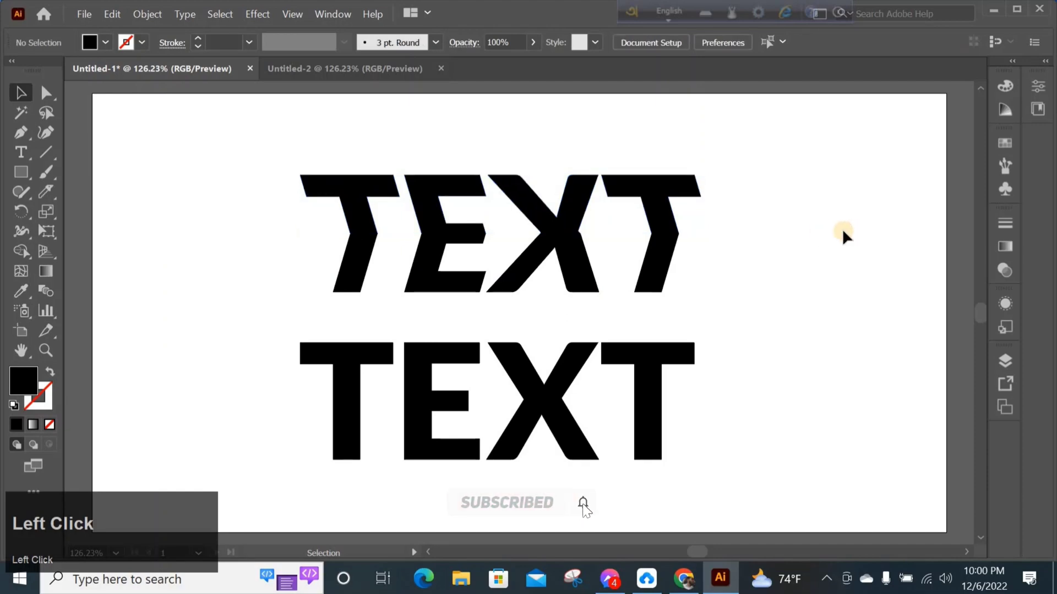
Step: Fill the halves green and darker green with black sides, then centre the word on the artboard
left_click(565, 398)
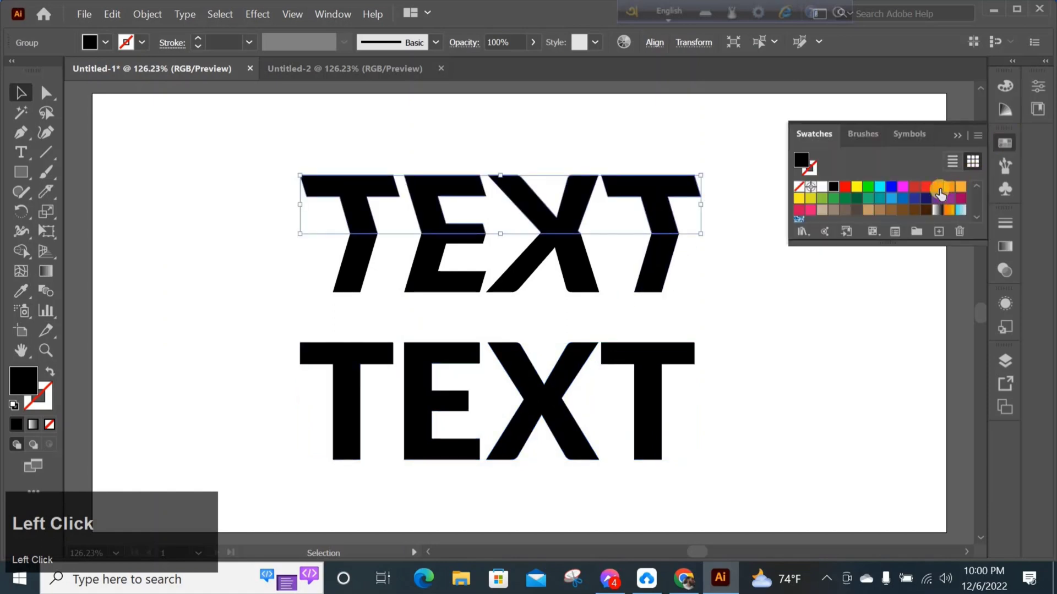
left_click_drag(834, 206, 682, 383)
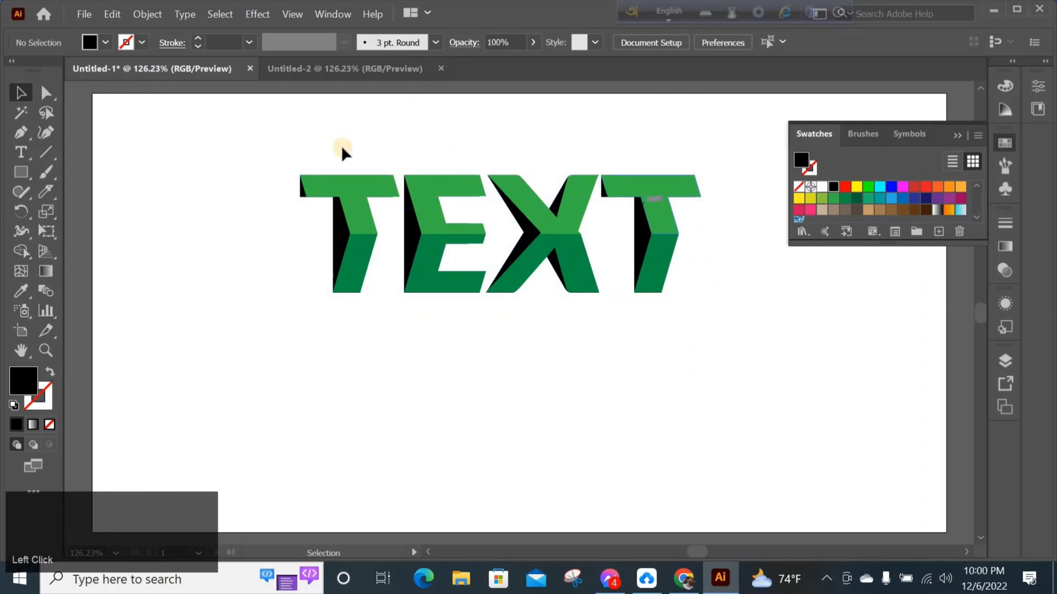
left_click_drag(599, 346, 878, 256)
scroll("down", 3)
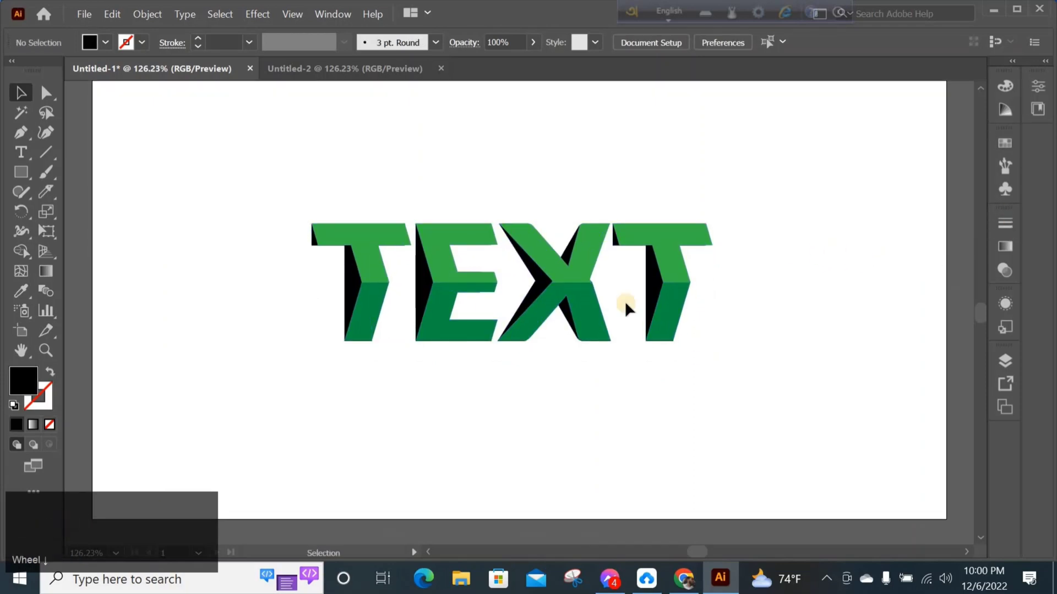
left_click_drag(596, 310, 623, 316)
key("ctrl+z")
left_click(644, 393)
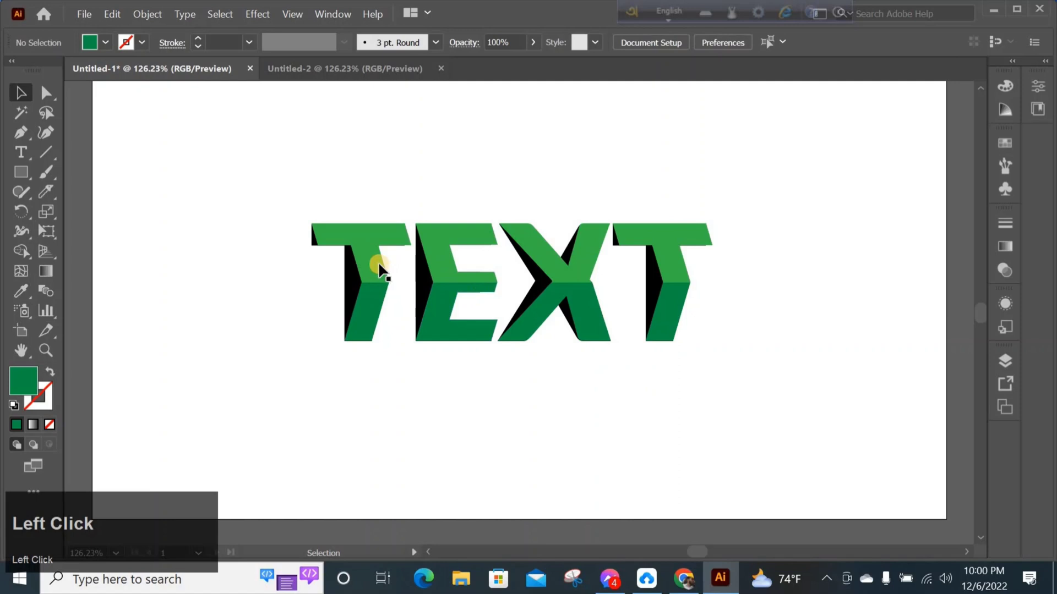
left_click(379, 305)
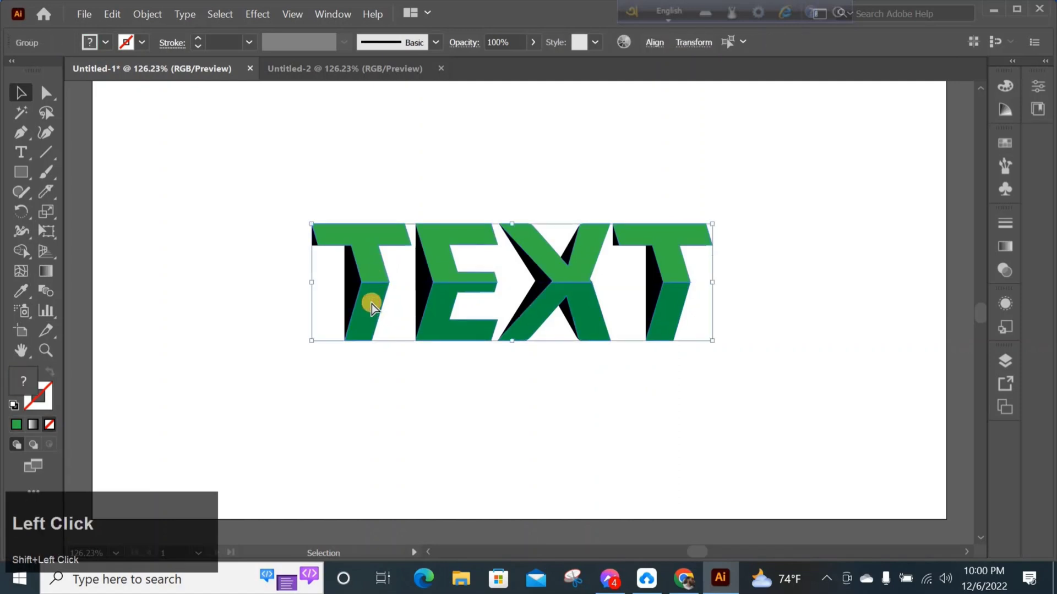
key("ctrl+g")
left_click_drag(463, 415, 480, 452)
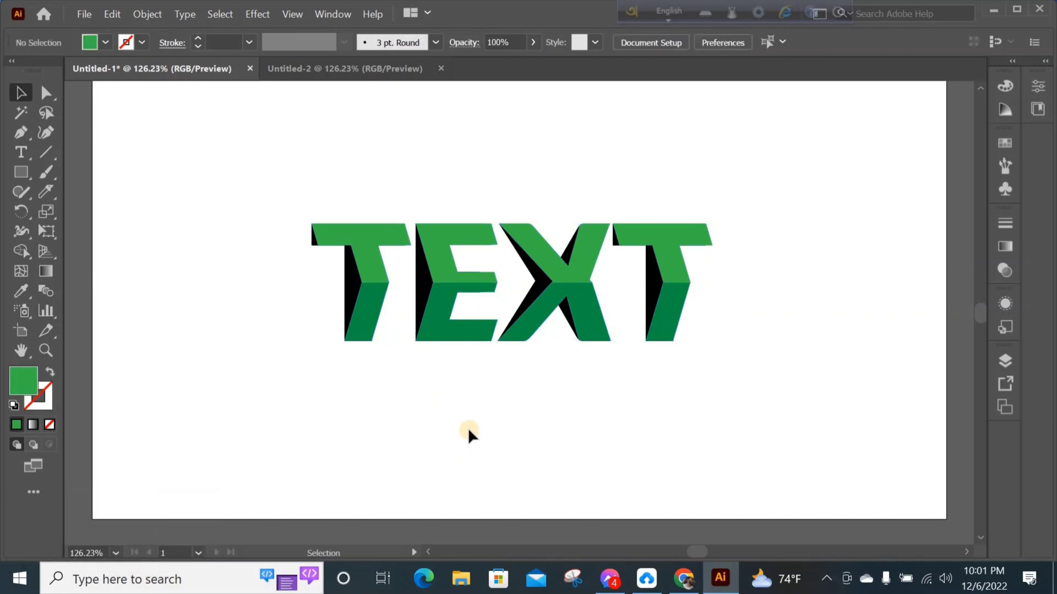
left_click(480, 434)
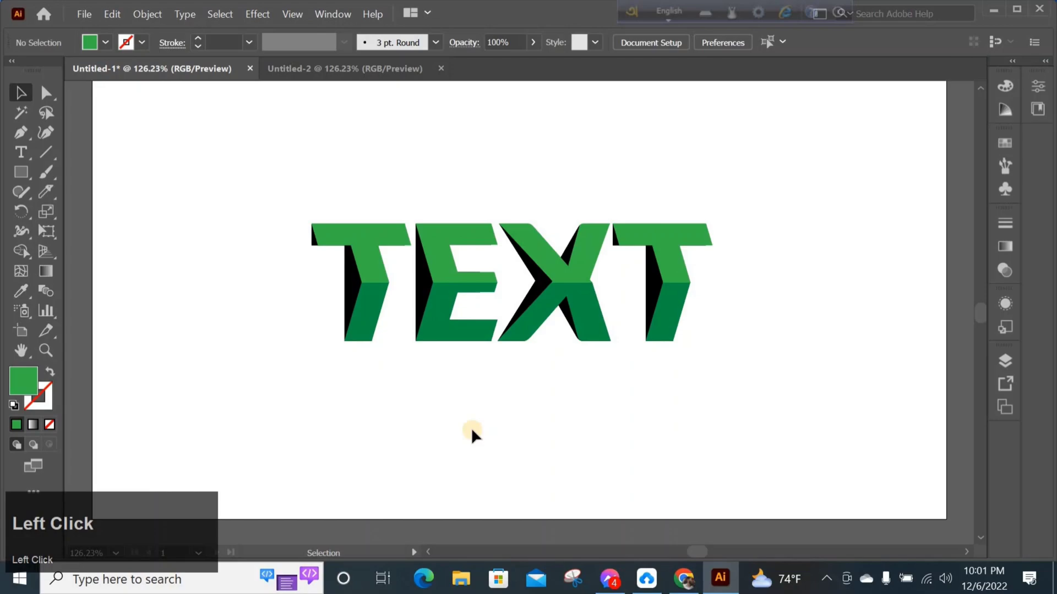